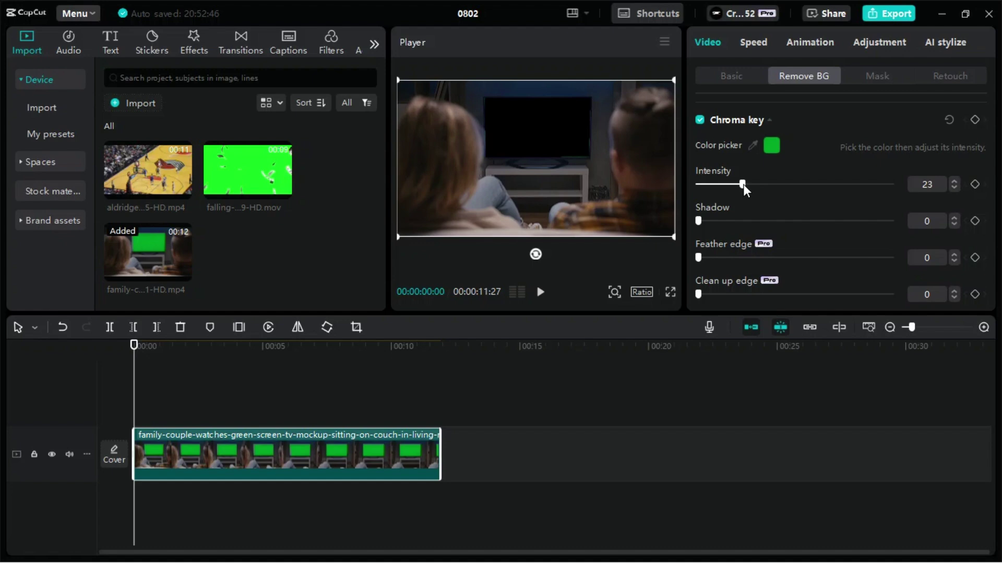
Step: Raise the chroma key shadow to 16 on the couple clip
drag(703, 229, 809, 222)
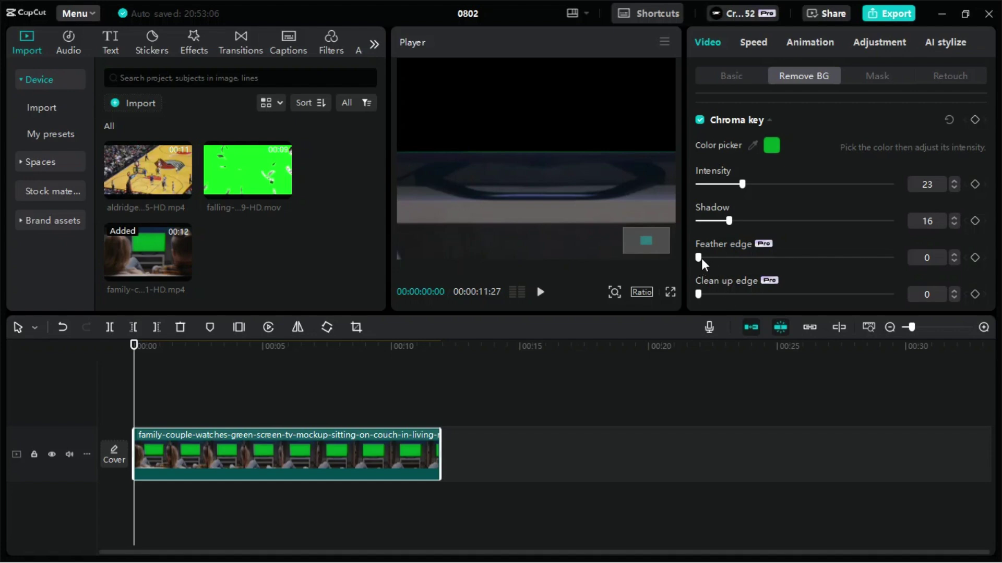
Step: Set feather edge back to 1 and raise clean up edge to 92
drag(703, 264, 777, 259)
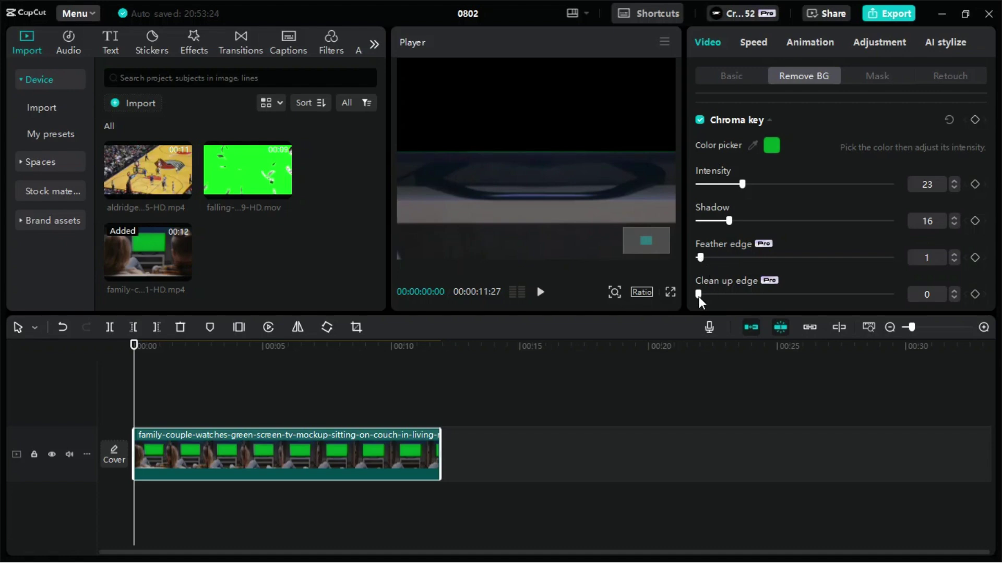
drag(702, 299, 761, 299)
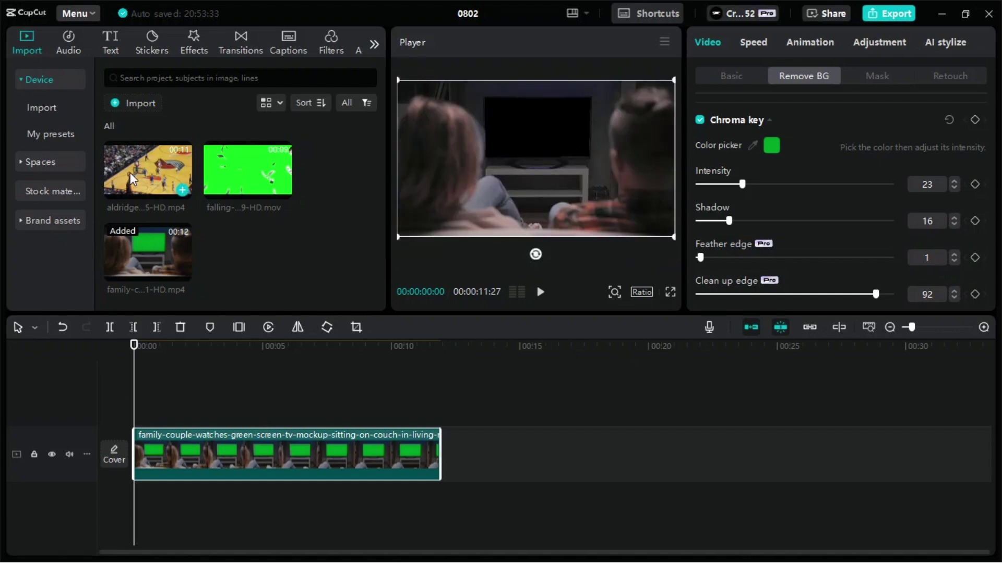
Step: Place the basketball clip on the timeline with the keyed couple clip on the track above it
drag(134, 178, 152, 395)
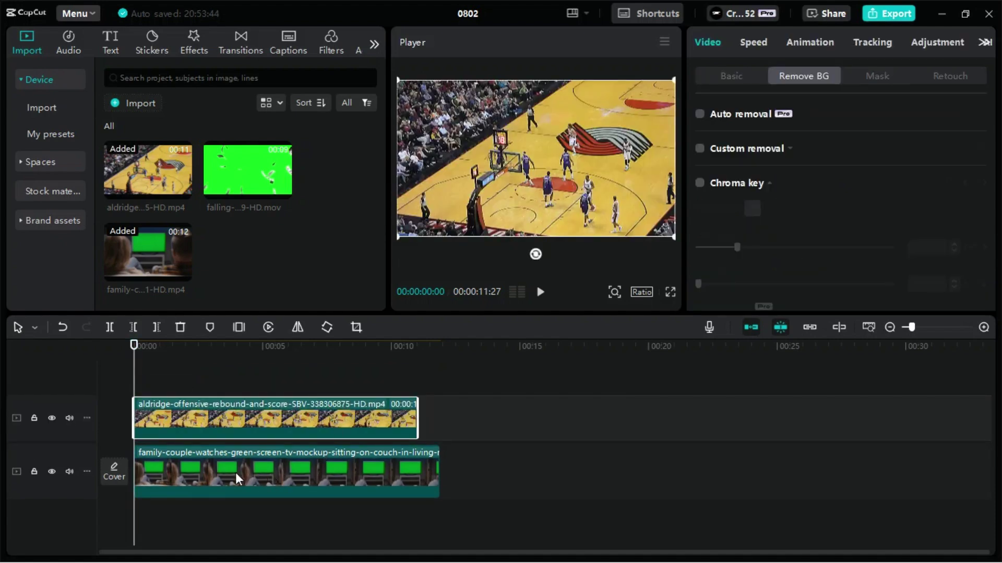
drag(231, 482, 220, 382)
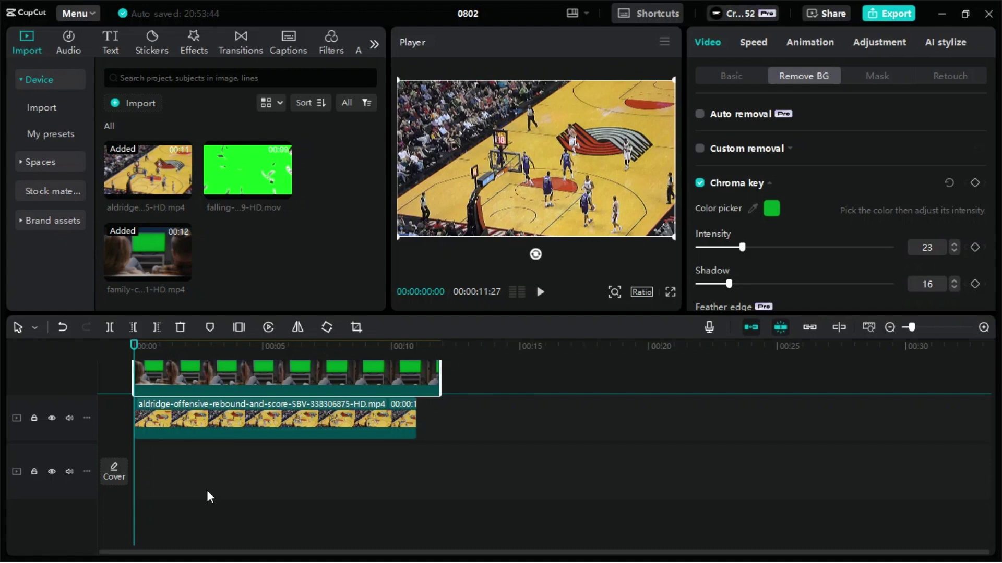